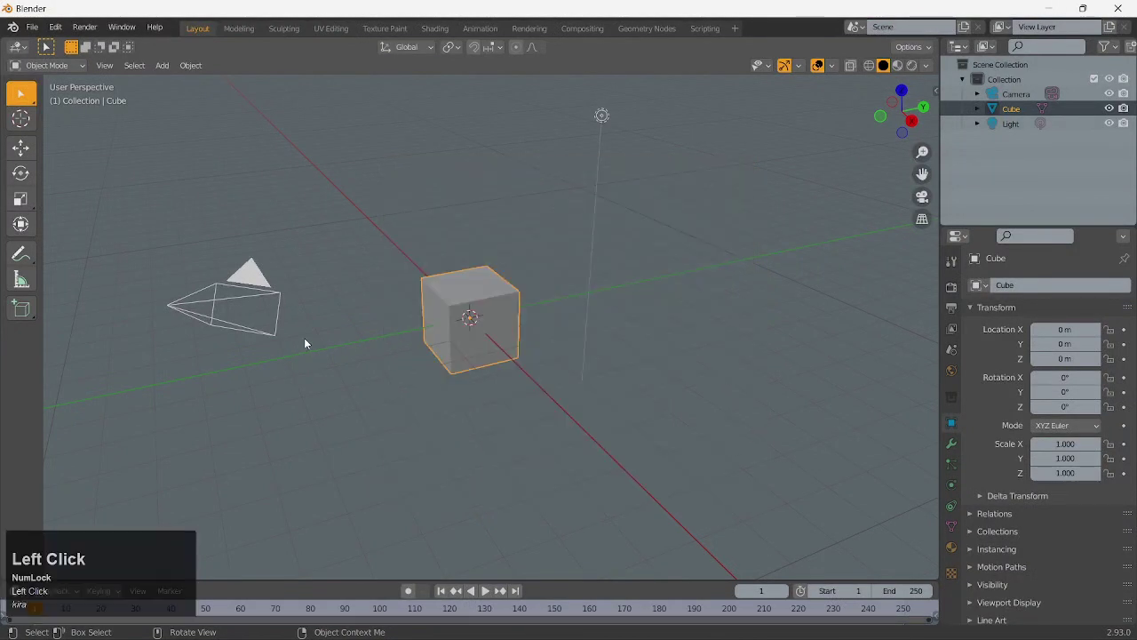
Delete the default camera, light and cube so the scene is empty
key(a)
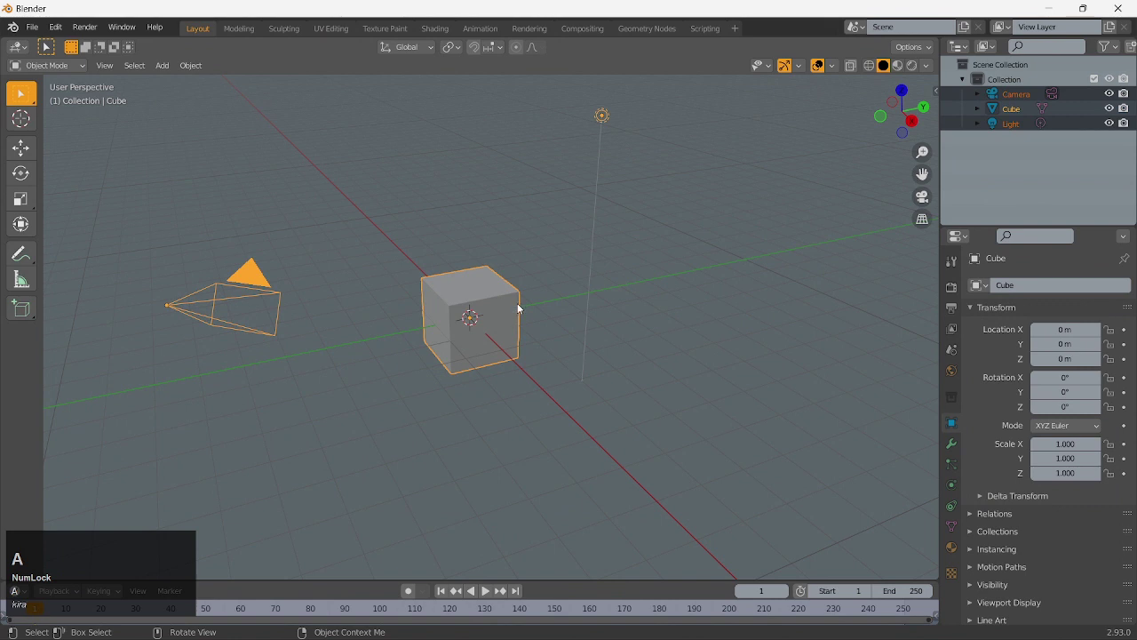
key(x)
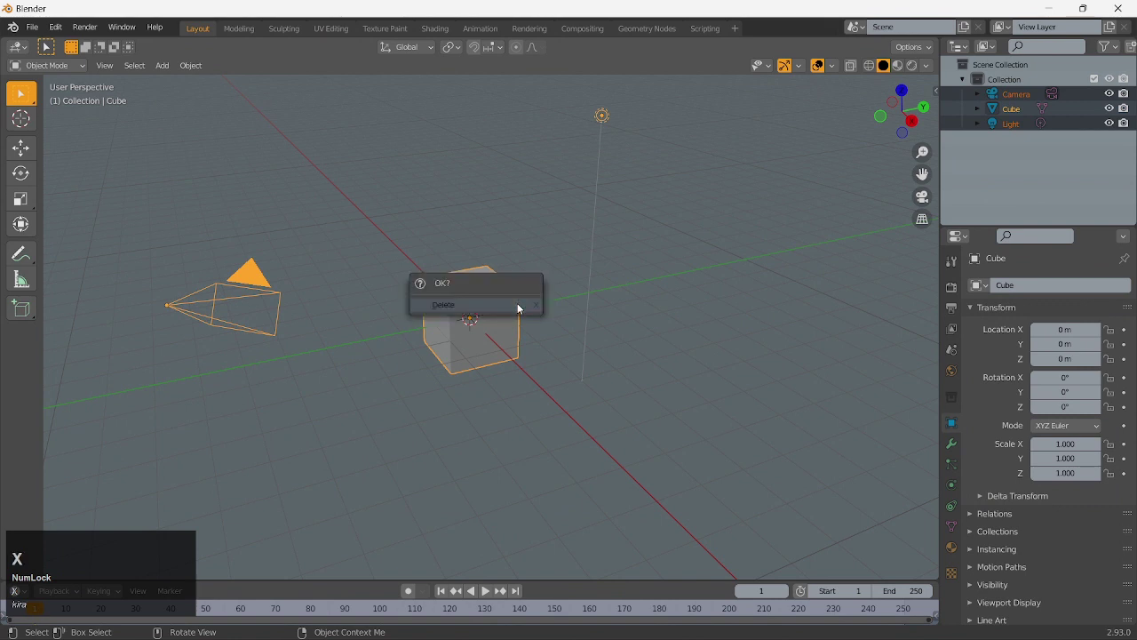
key(Return)
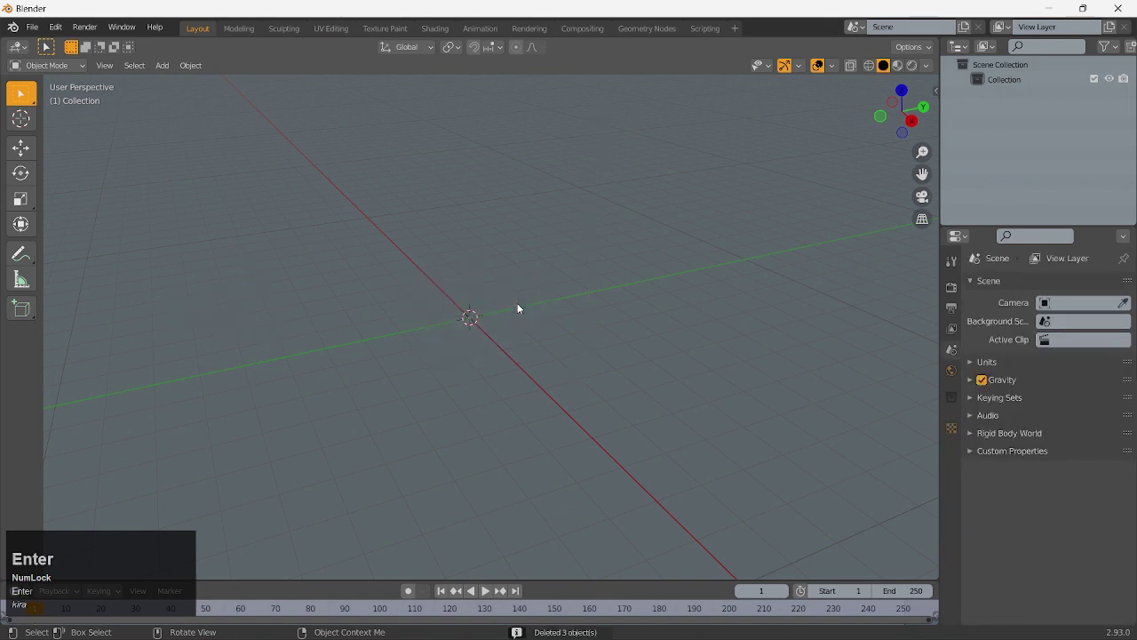
key(Return)
Add a fresh cube mesh at the scene origin
key(shift+a)
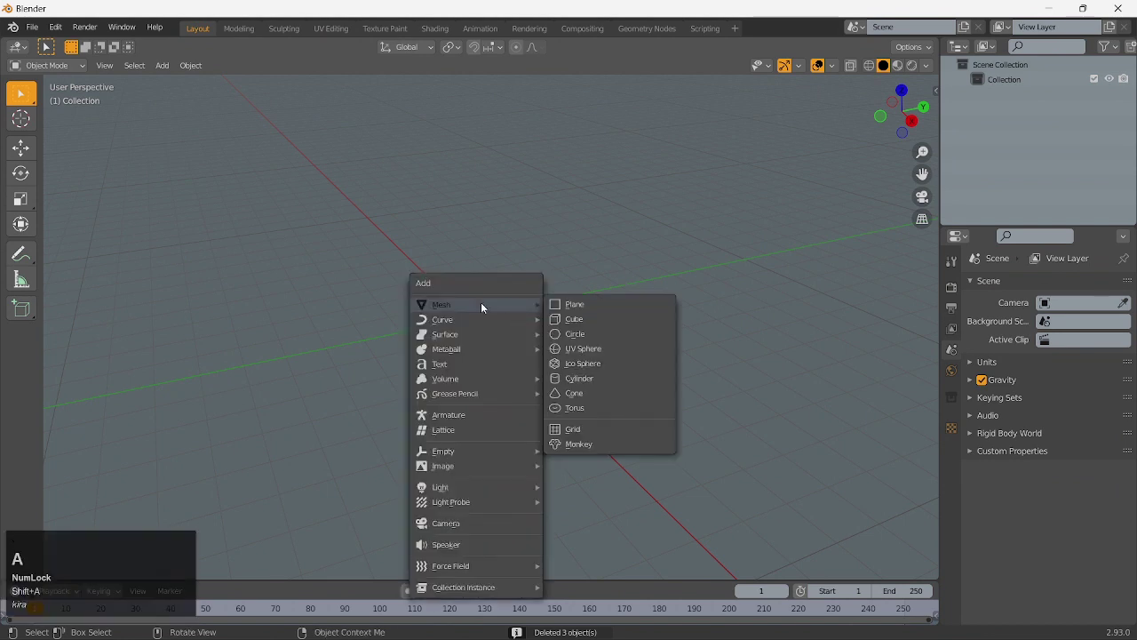
click(585, 320)
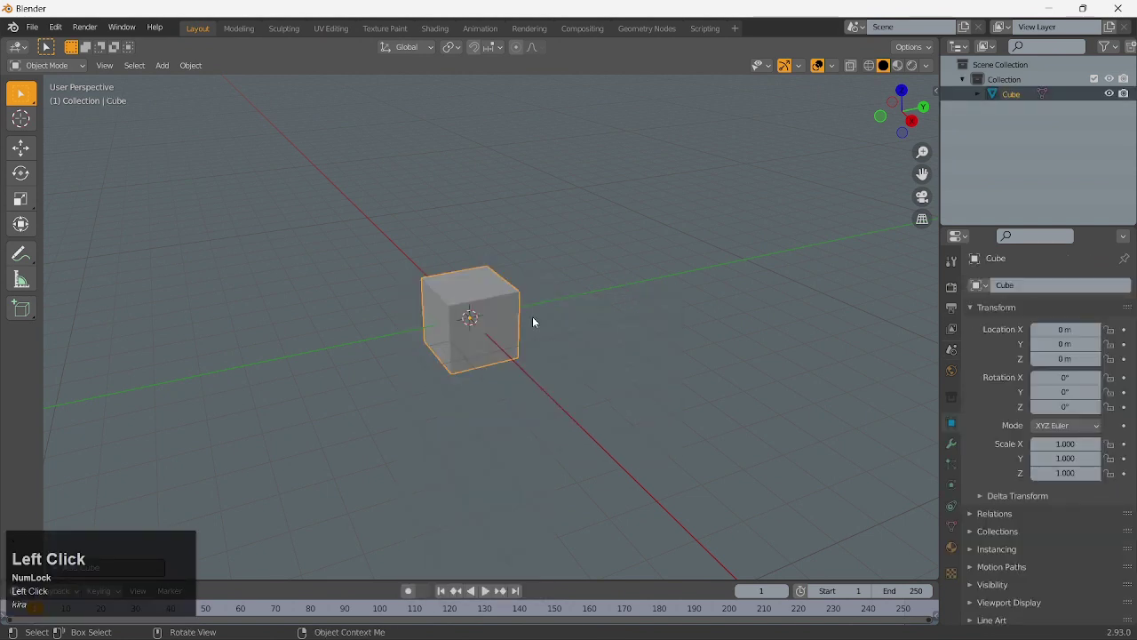
Scale the cube's Y and Z to 10 so it measures 2 × 20 × 20 m as an upright wall
key(n)
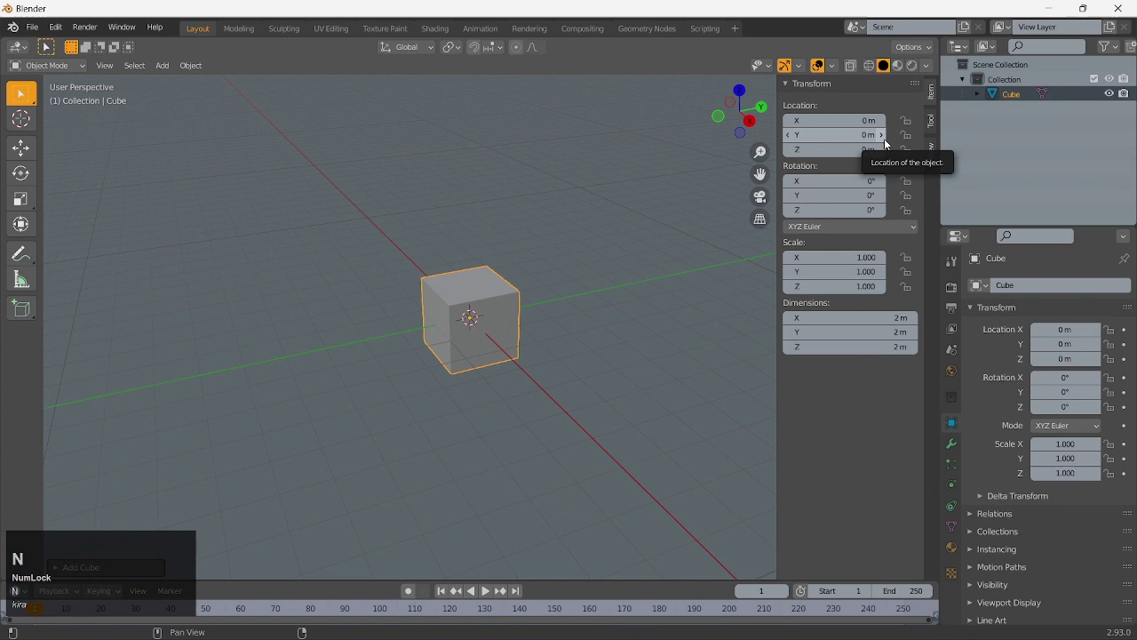
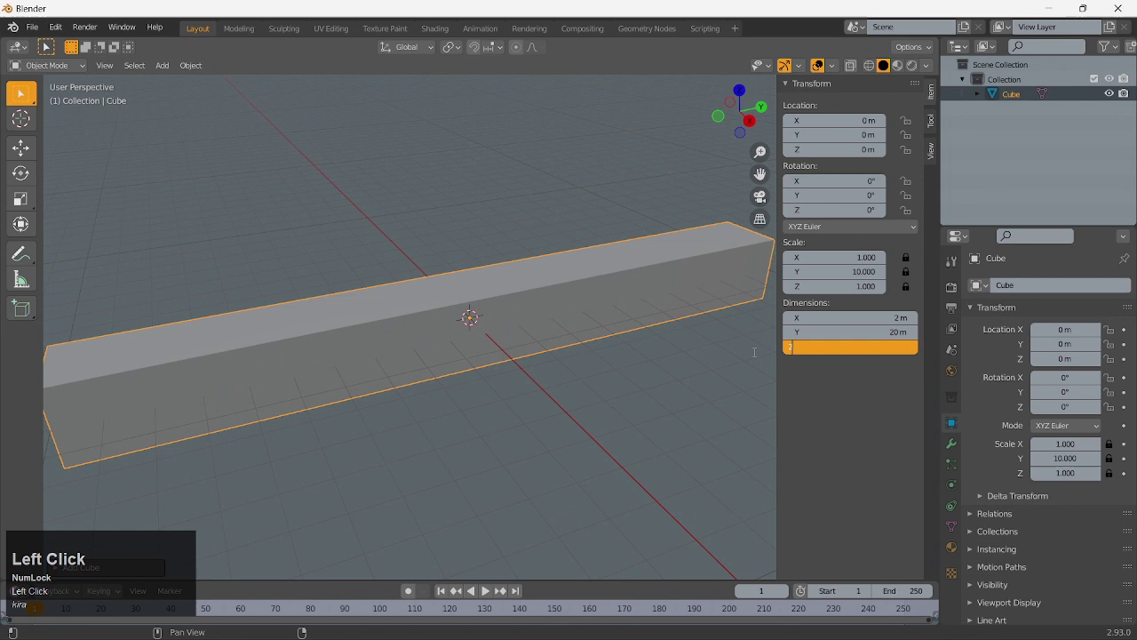
key(Return)
scroll(down, 3)
drag(485, 346, 358, 291)
key(r)
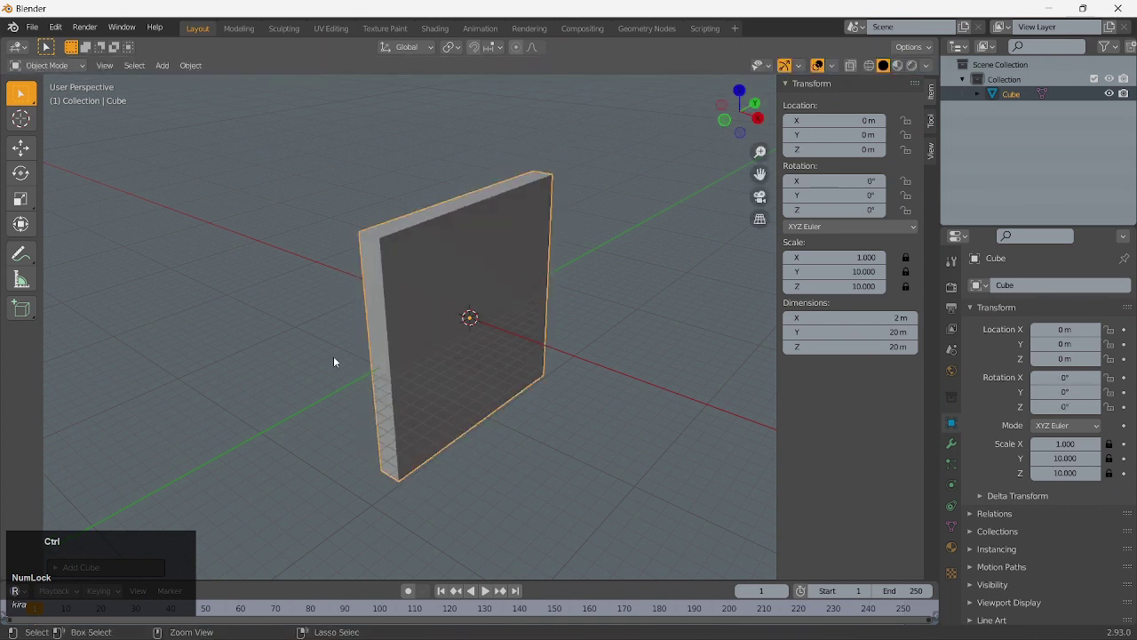
key(r)
key(`)
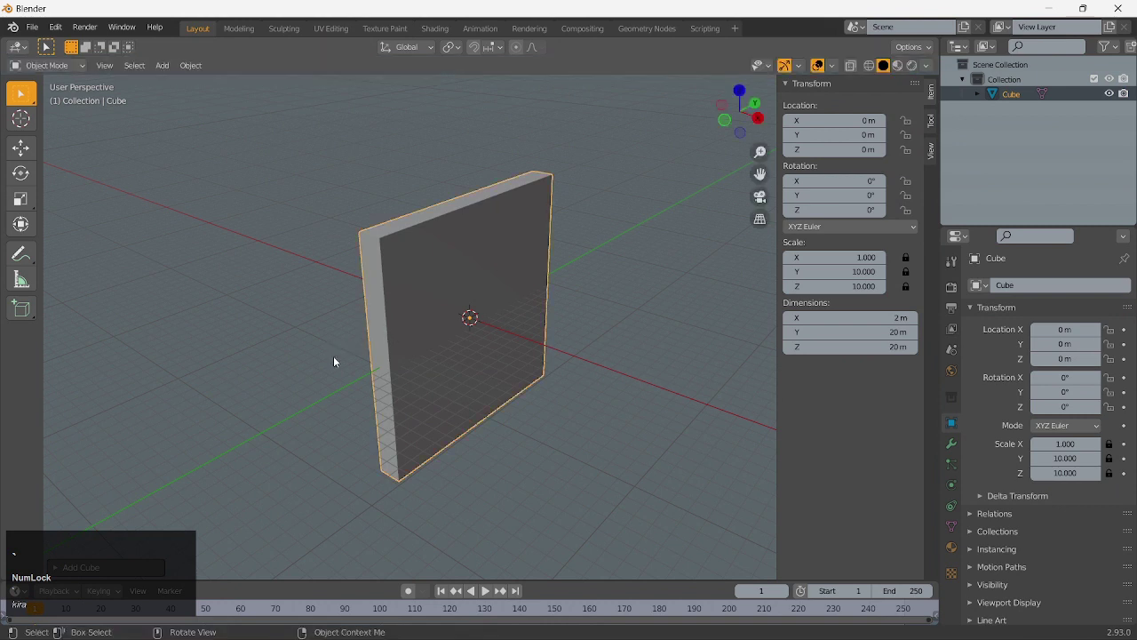
Enter Edit Mode on the wall, select all its geometry and subdivide it into narrow strips
key(`)
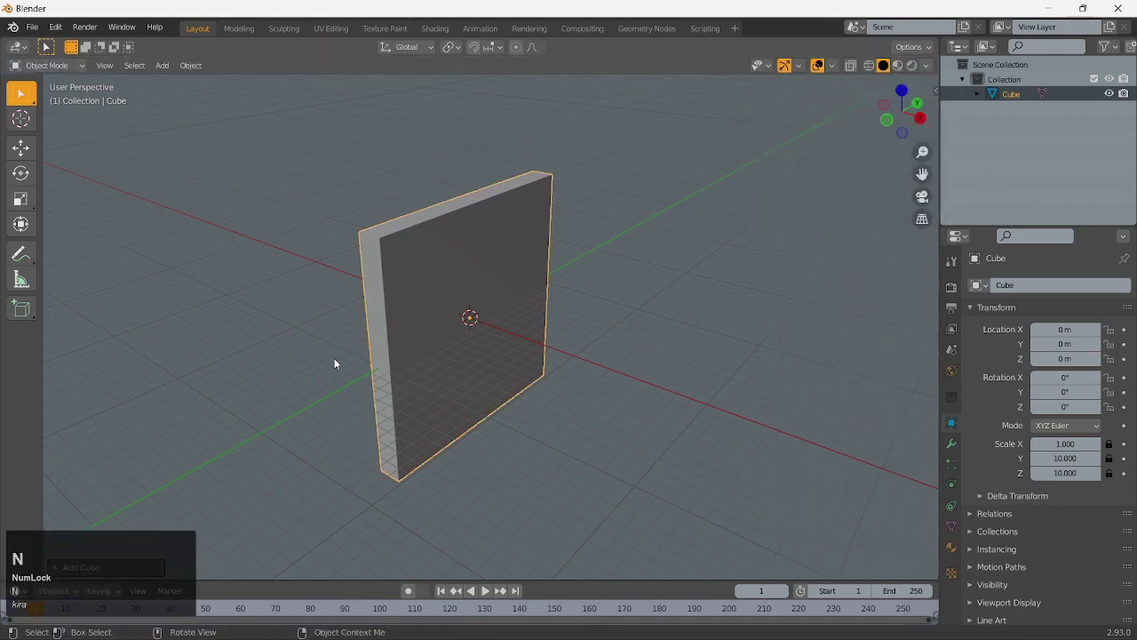
click(454, 278)
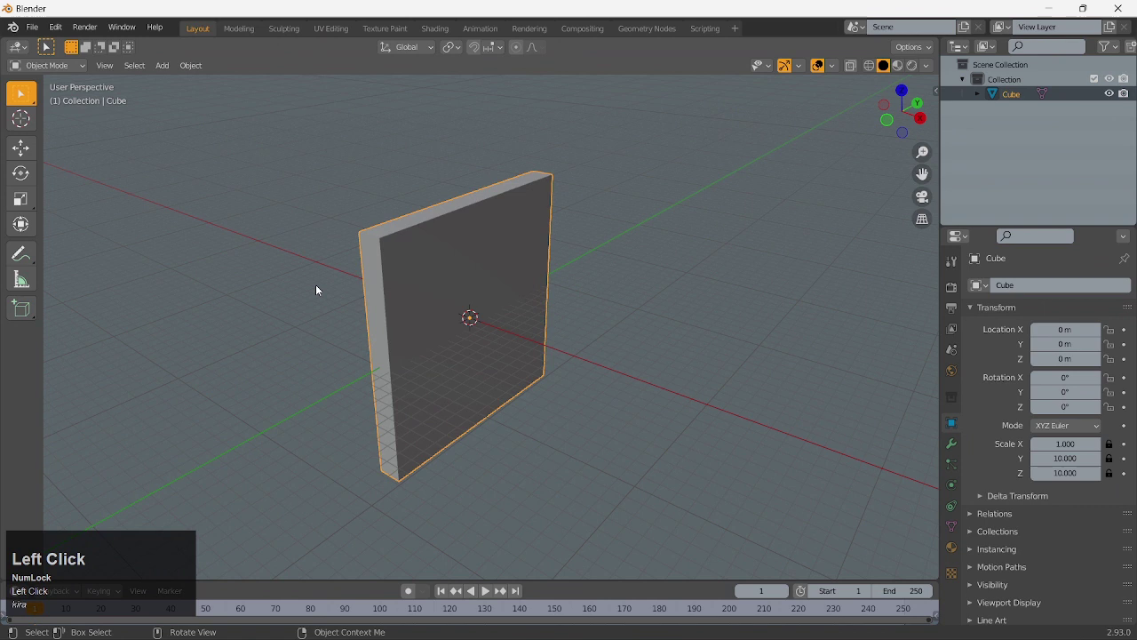
key(ctrl+r)
key(Tab)
key(ctrl+r)
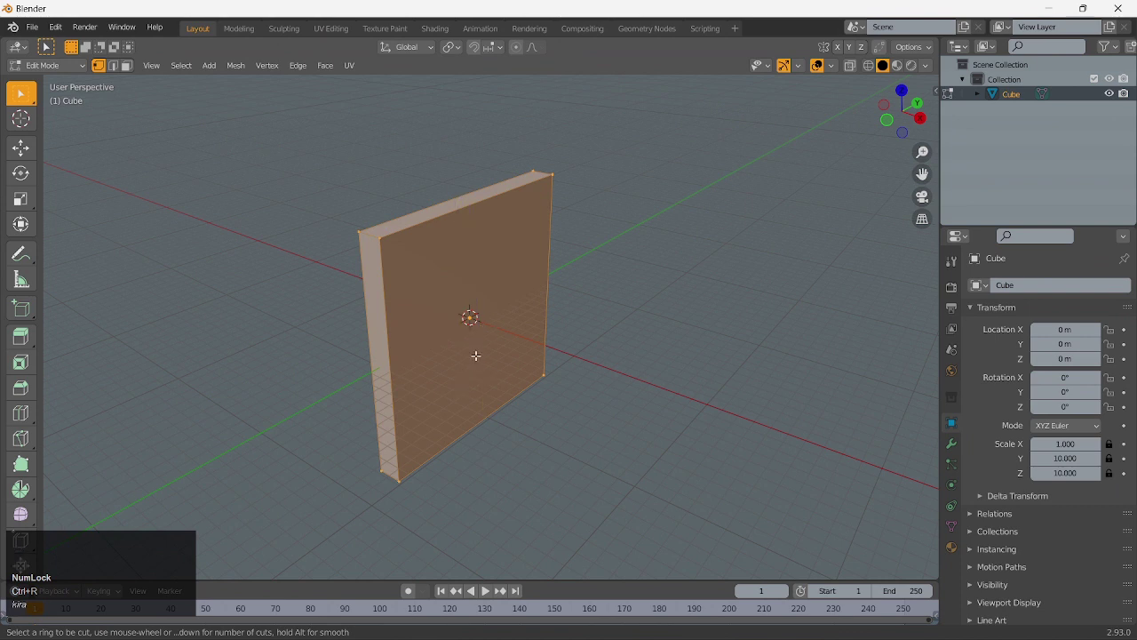
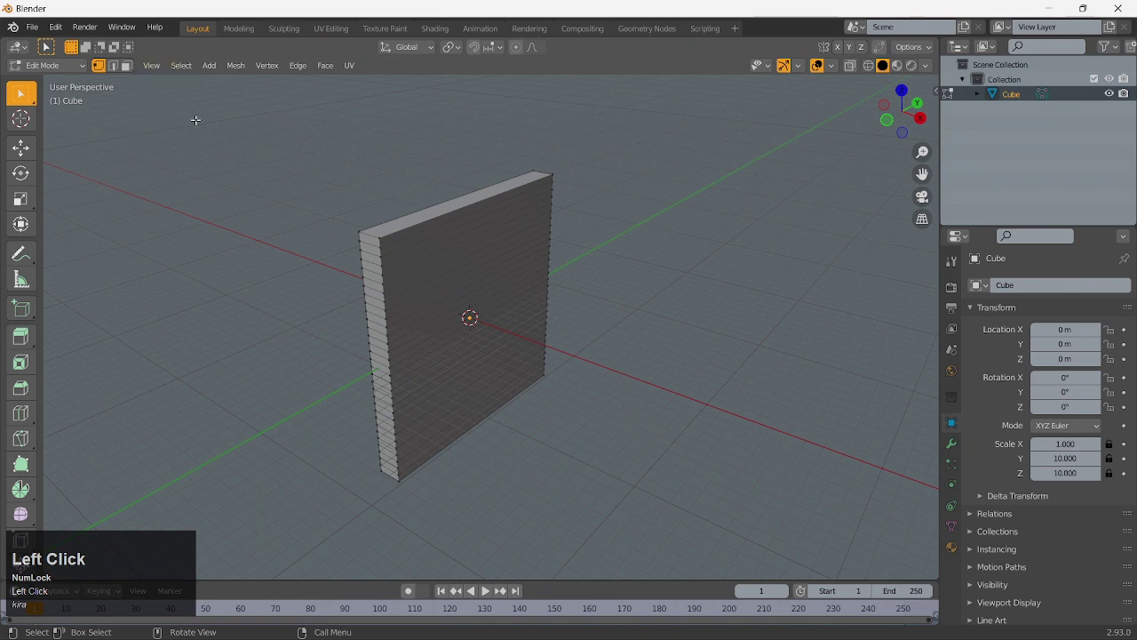
Add an Empty at the origin and select the wall to bend it 180° around the Empty along Y
click(148, 122)
key(Tab)
click(427, 295)
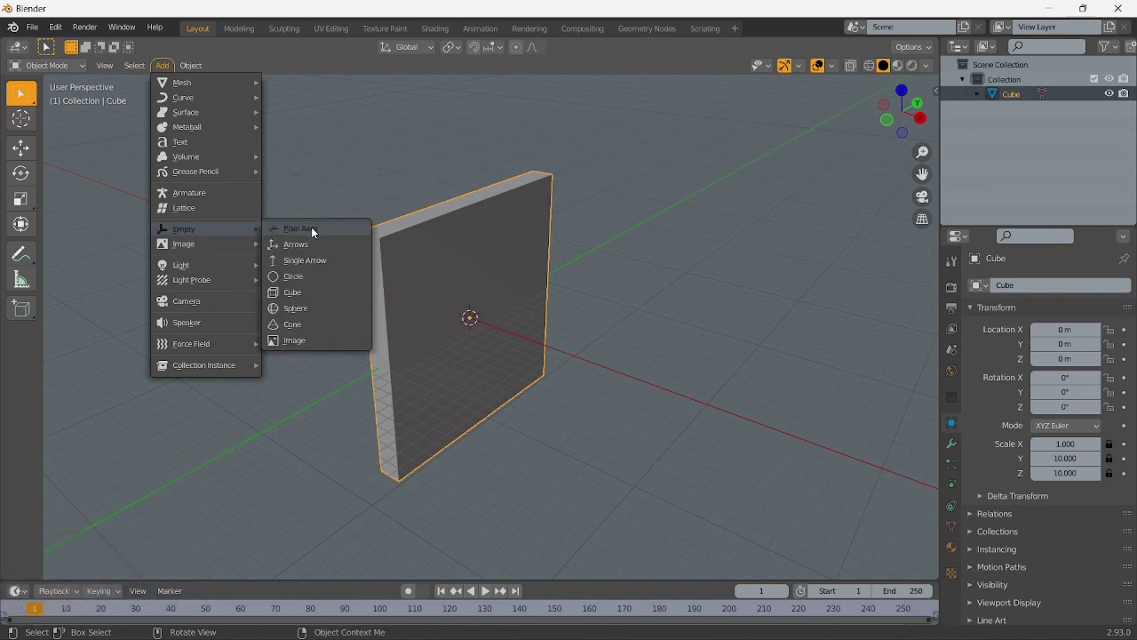
click(322, 242)
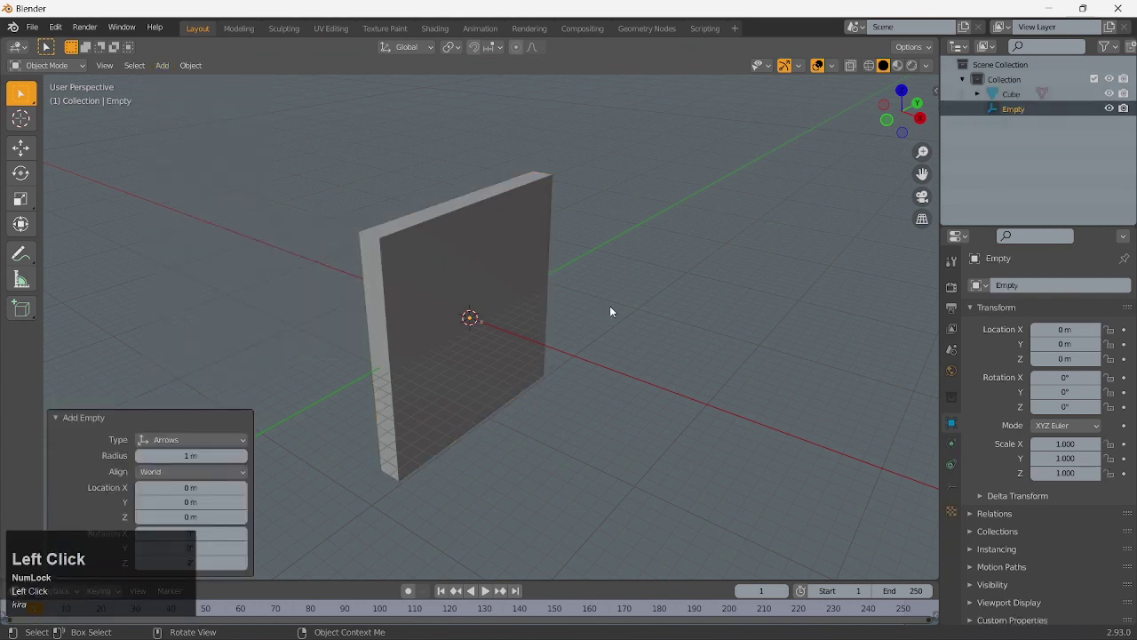
click(423, 254)
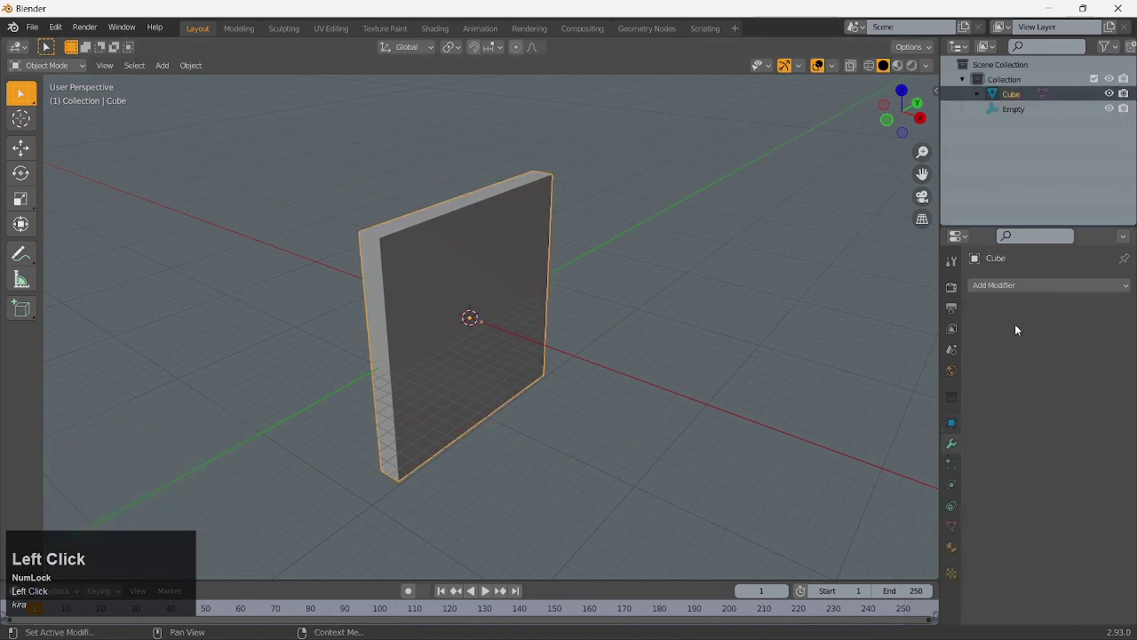
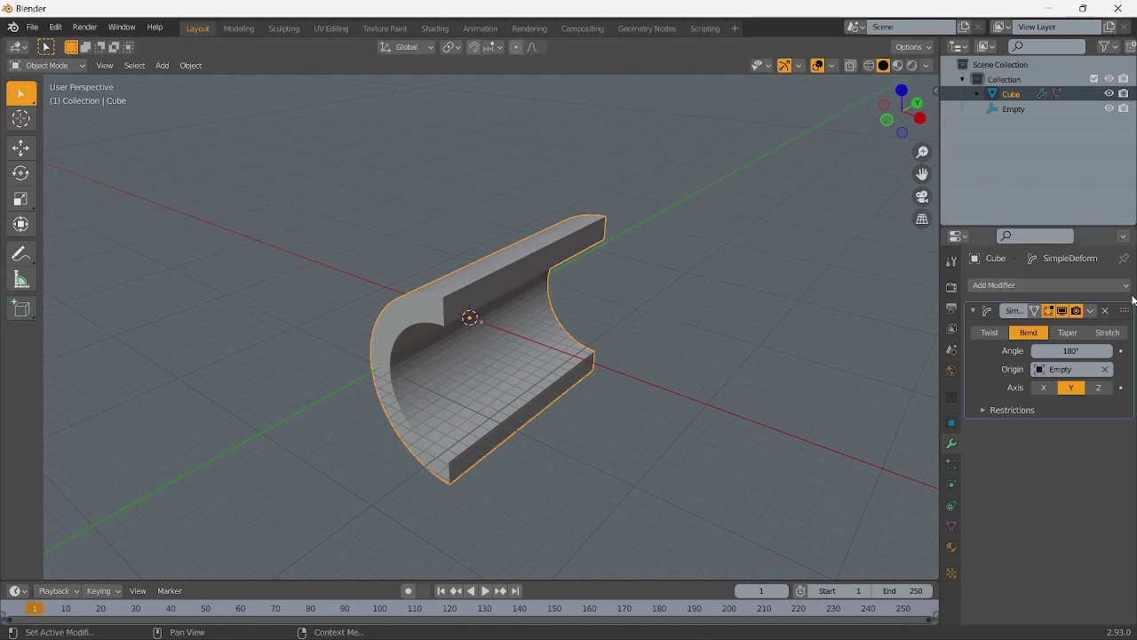
Set the bent panel's X rotation to about -2.4° in the Object properties
click(955, 431)
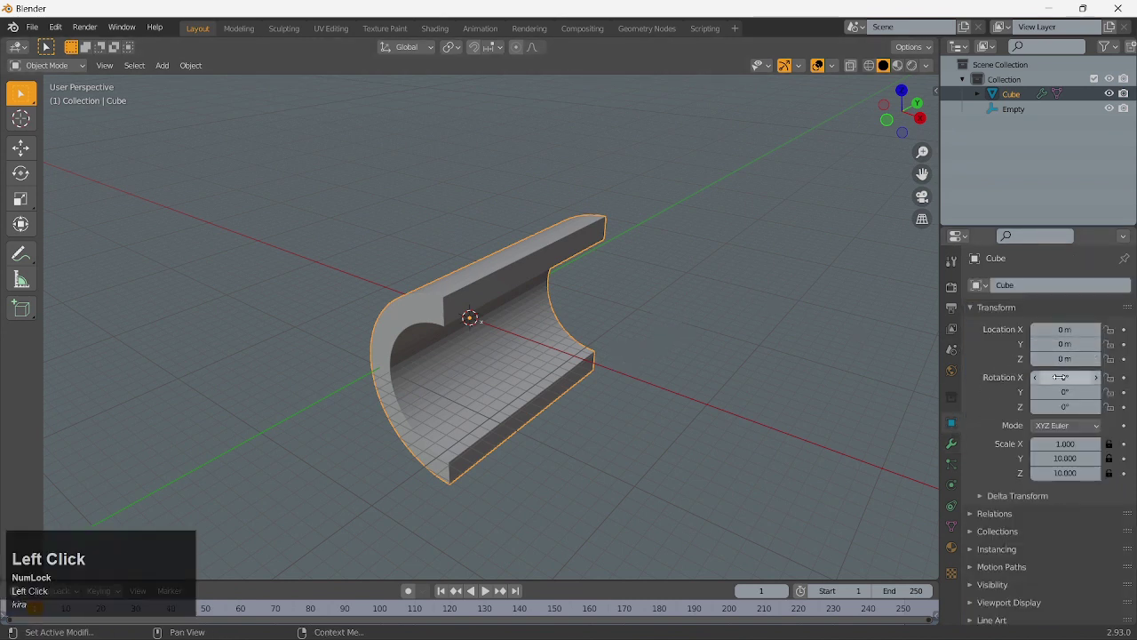
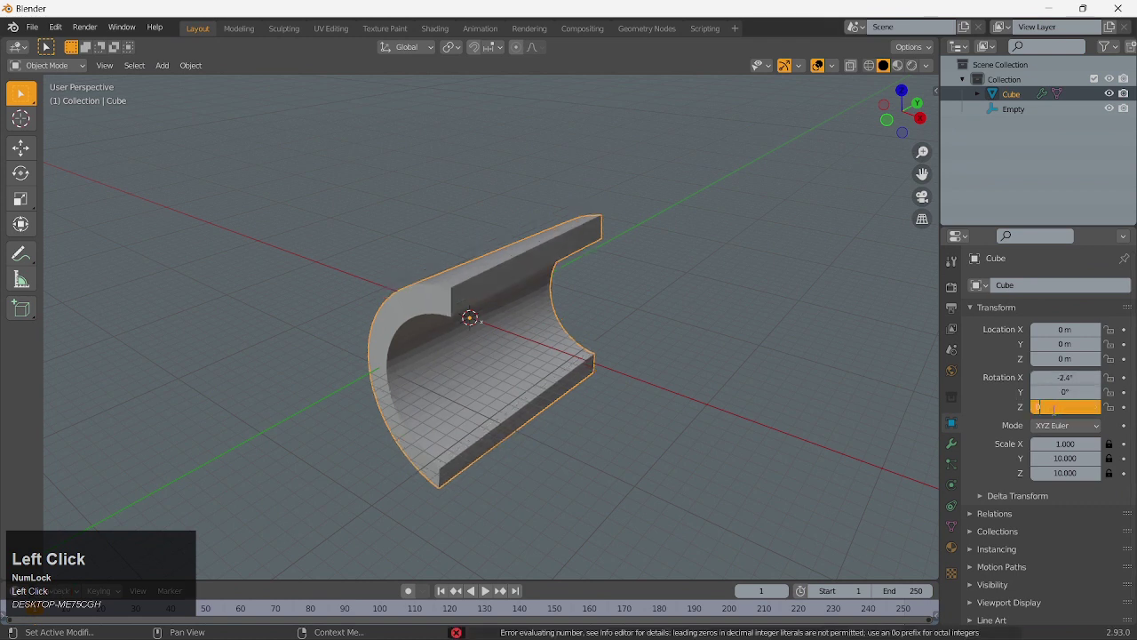
drag(632, 379, 616, 405)
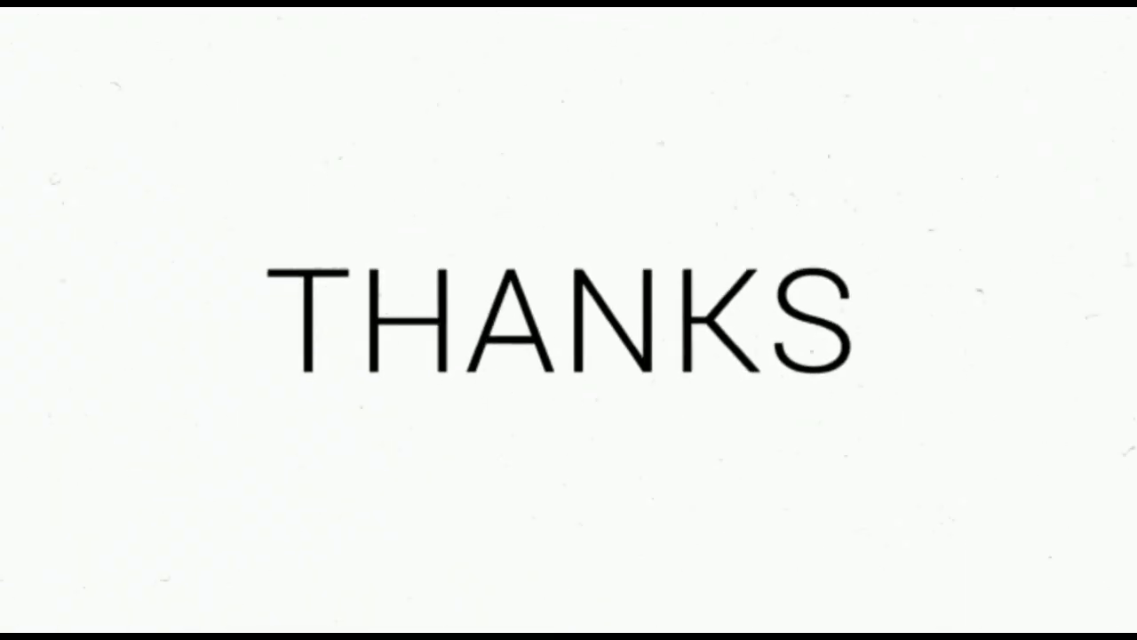